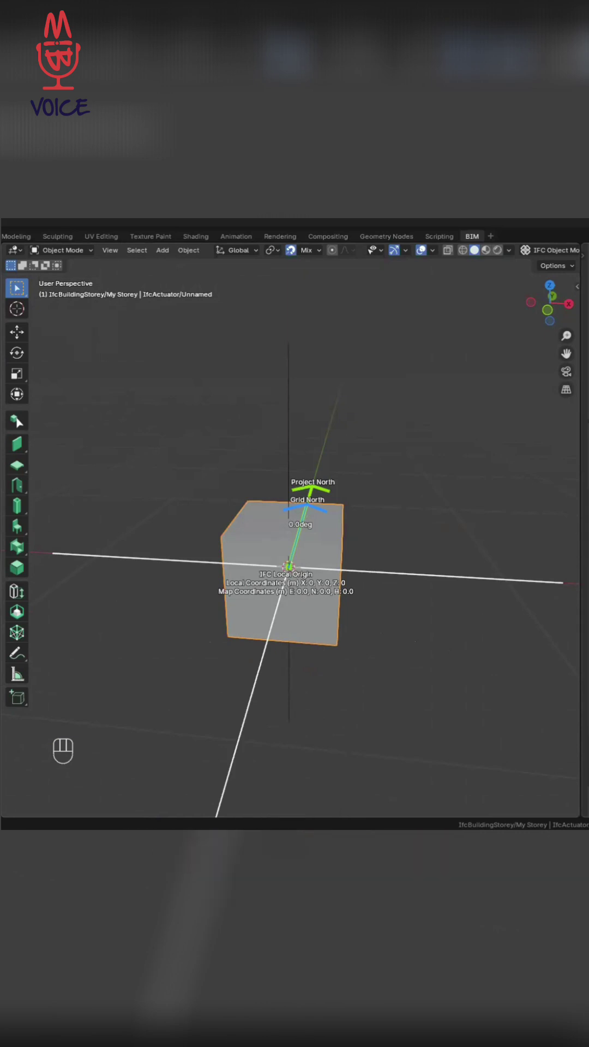
From top view, shift the IfcActuator box across the floor plane away from the local origin.
key("KP_7")
left_click_drag(431, 630, 327, 611)
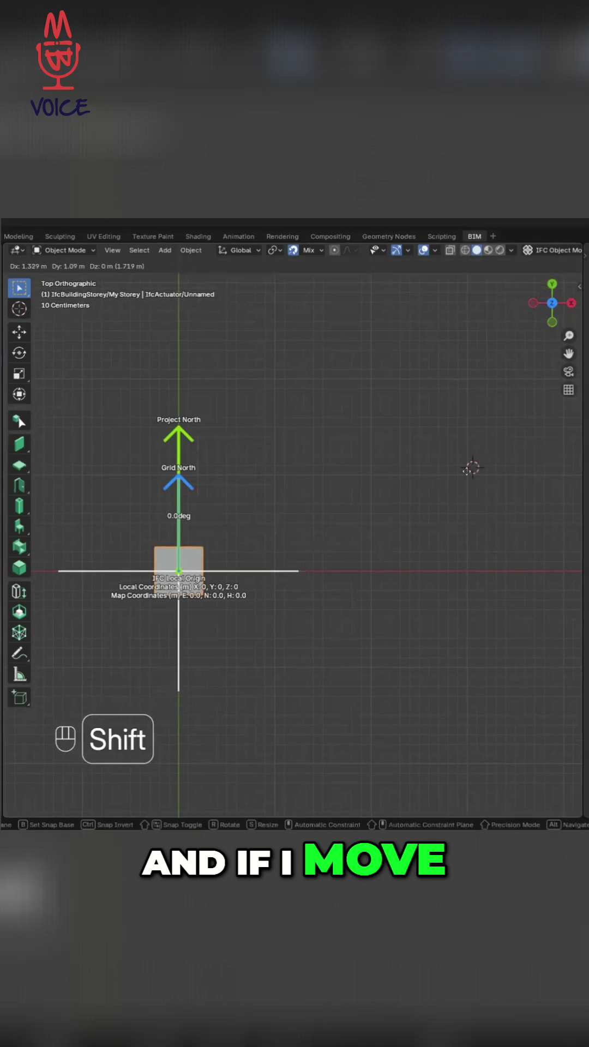
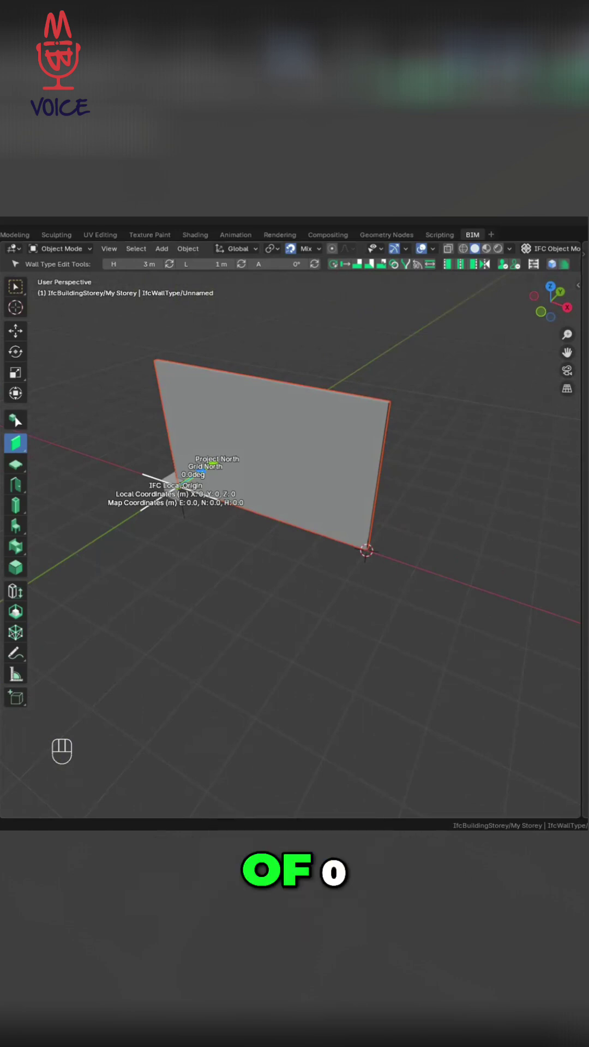
Sample the wall's end point so the calculator reads local and map coordinates 5.0, 0.0, 0.0.
left_click(404, 690)
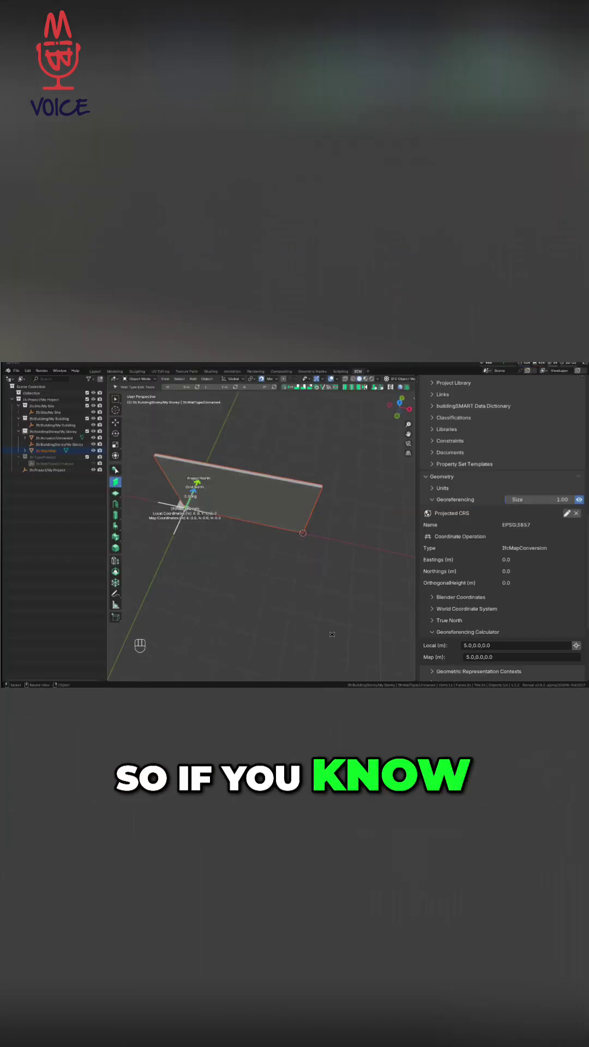